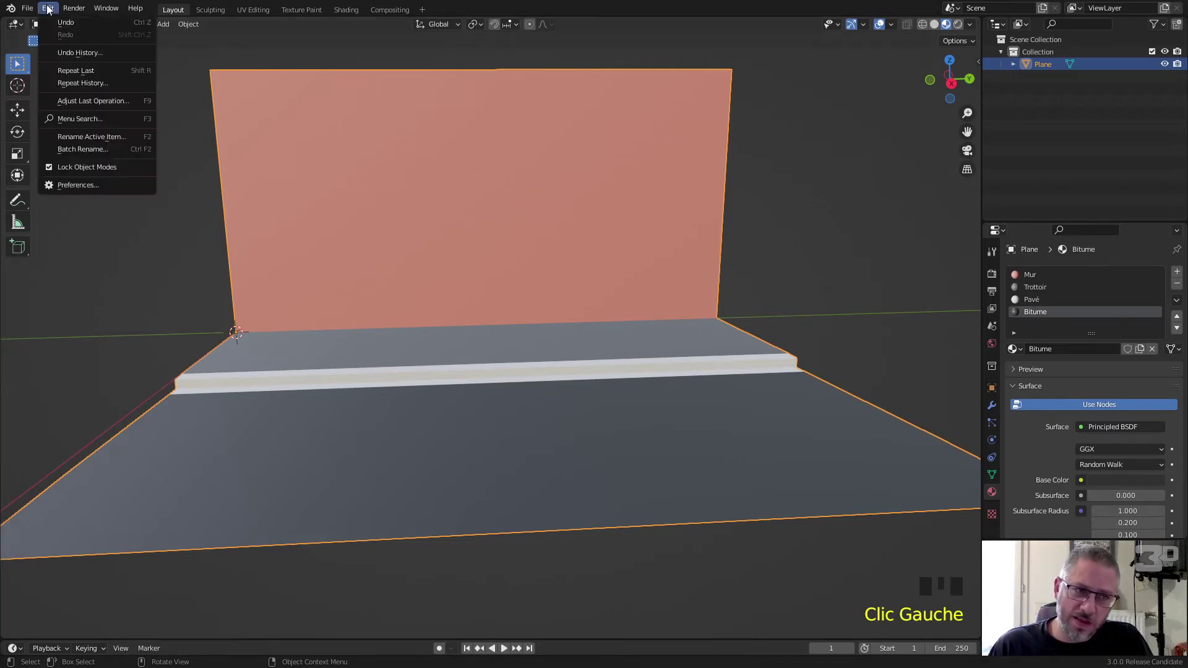
Step: Filter the Preferences add-on list to node add-ons, including Node Wrangler
drag(97, 186, 340, 48)
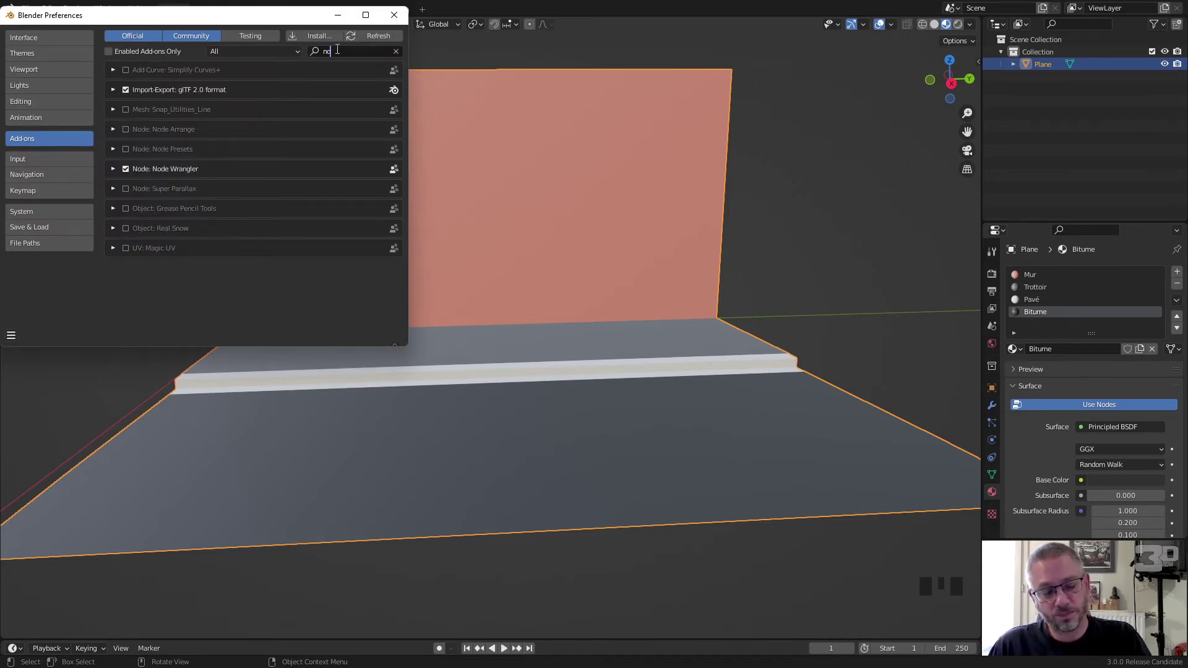